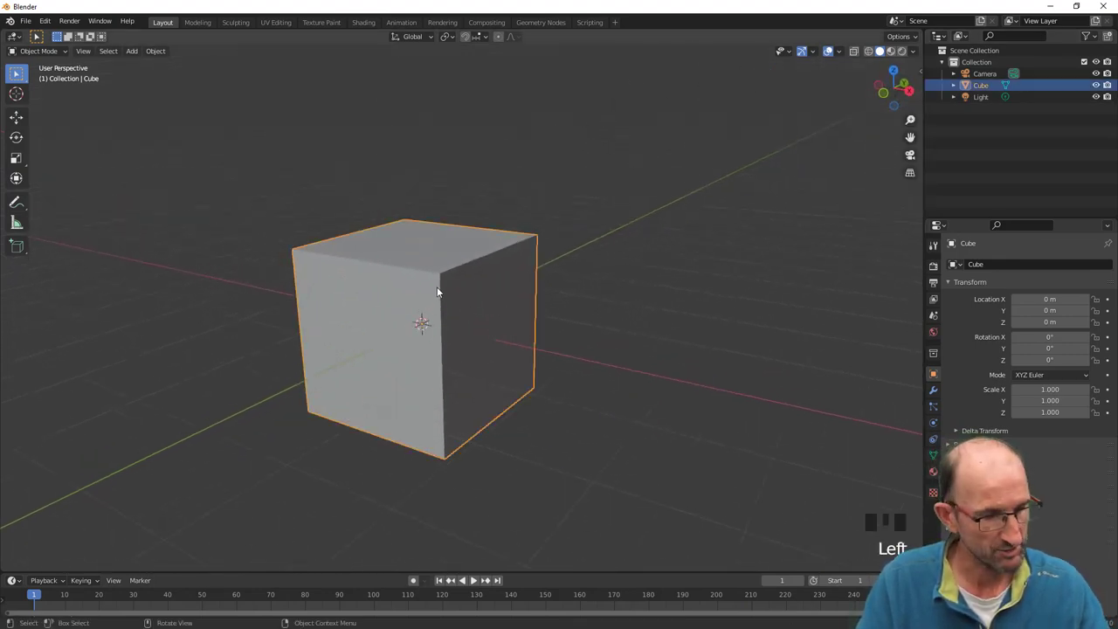
Subdivide the cube with Ctrl+2 into a rounded ball and bring up its object context menu.
{"action": "key", "text": "ctrl+2"}
{"action": "scroll", "scroll_direction": "up", "scroll_amount": 3}
{"action": "scroll", "scroll_direction": "down", "scroll_amount": 3}
{"action": "left_click_drag", "start_coordinate": [439, 313], "coordinate": [505, 202]}
{"action": "right_click", "coordinate": [505, 201]}
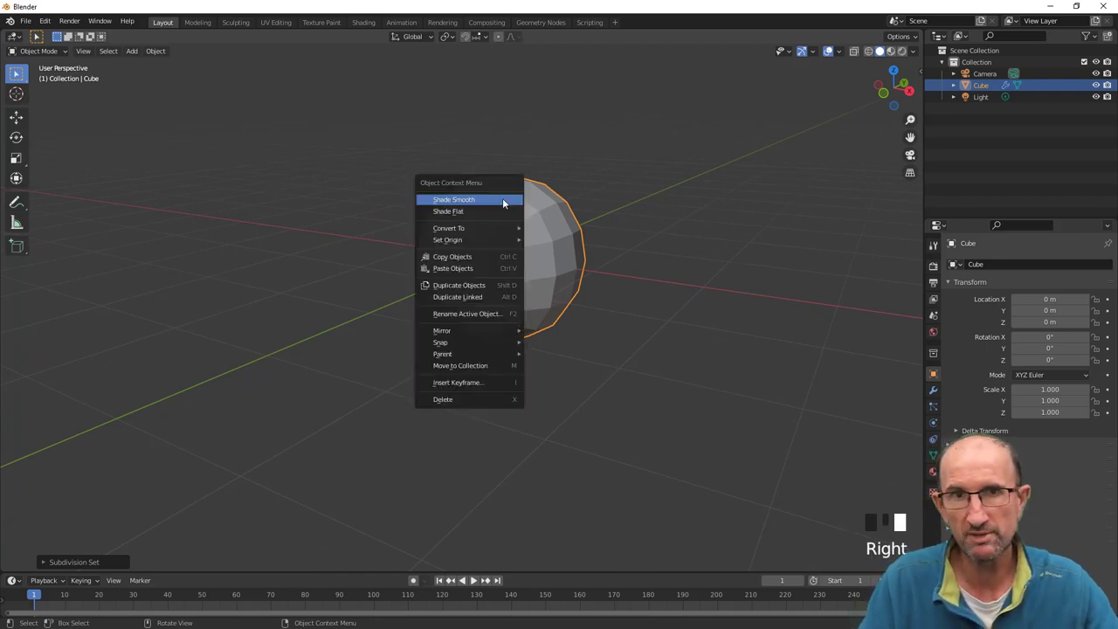
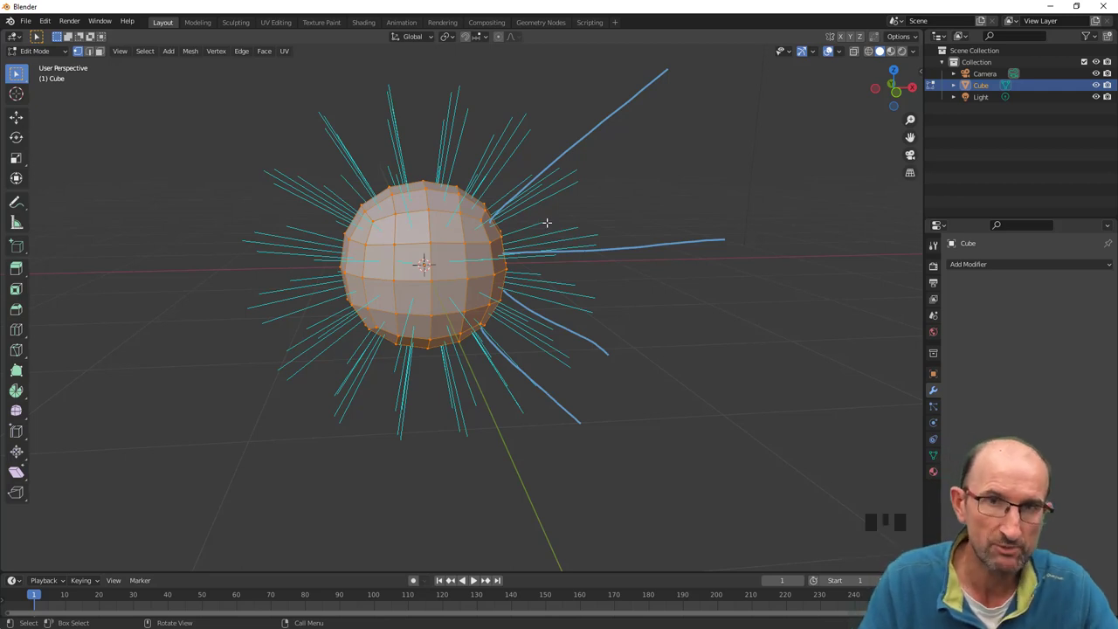
Zoom the viewport slightly around the faceted ball in Edit Mode.
{"action": "scroll", "scroll_direction": "down", "scroll_amount": 3}
{"action": "scroll", "scroll_direction": "up", "scroll_amount": 3}
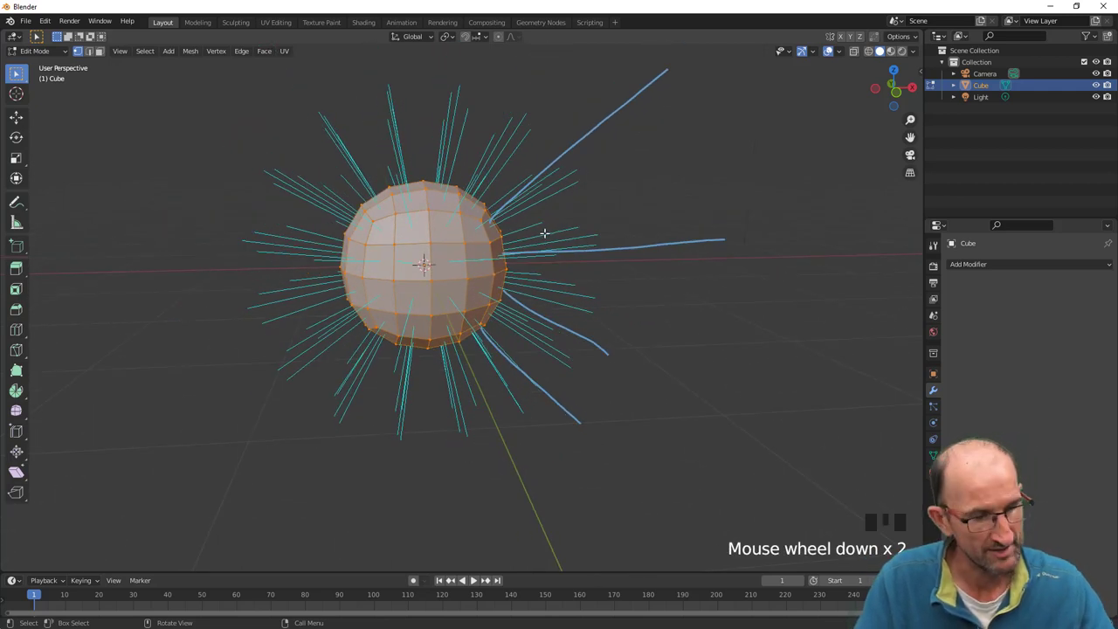
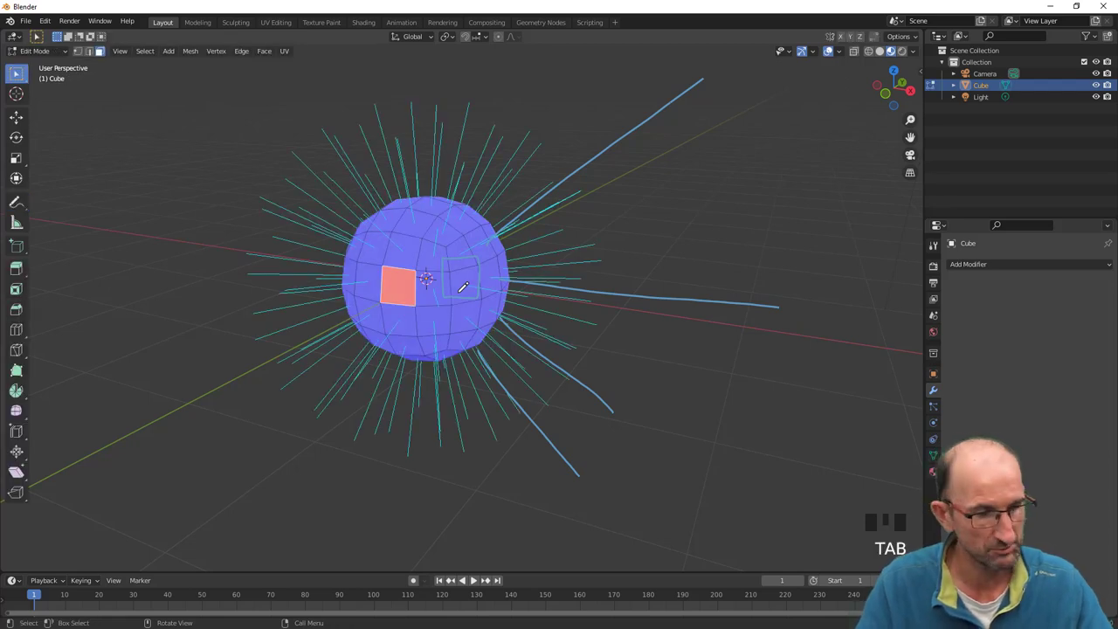
Select all of the ball's faces and recalculate normals outward with Shift+N.
{"action": "key", "text": "a"}
{"action": "key", "text": "a"}
{"action": "key", "text": "shift+n"}
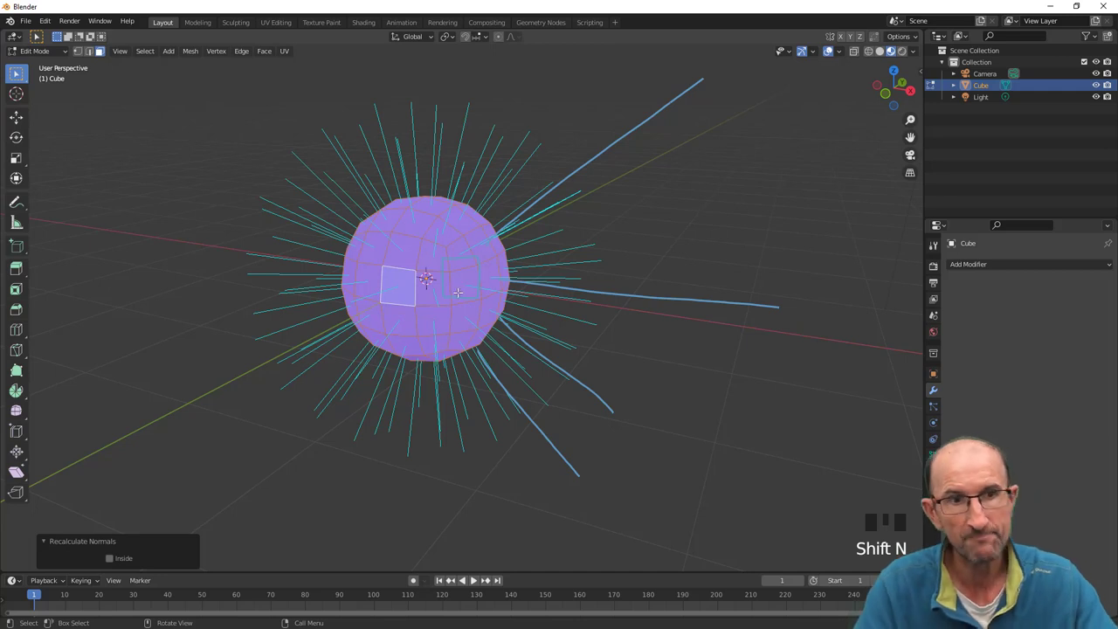
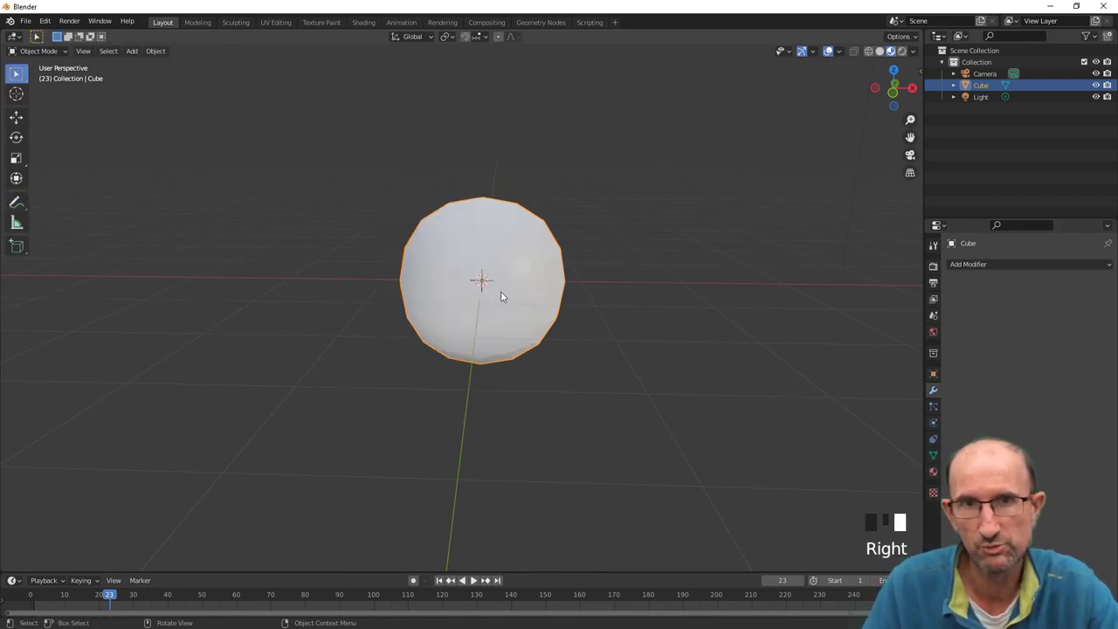
Switch the viewport to Solid shading while orbiting around the ball.
{"action": "left_click_drag", "start_coordinate": [484, 295], "coordinate": [520, 282]}
{"action": "scroll", "scroll_direction": "up", "scroll_amount": 3}
{"action": "left_click_drag", "start_coordinate": [549, 250], "coordinate": [500, 246]}
{"action": "scroll", "scroll_direction": "down", "scroll_amount": 3}
{"action": "left_click_drag", "start_coordinate": [538, 168], "coordinate": [803, 98]}
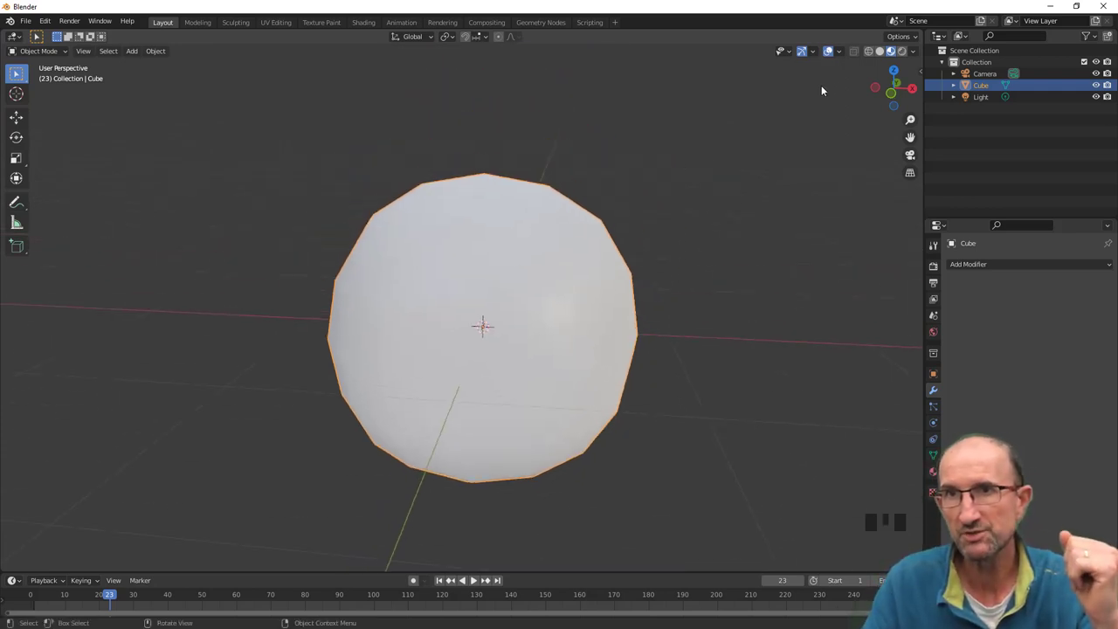
{"action": "left_click", "coordinate": [882, 52]}
{"action": "left_click_drag", "start_coordinate": [555, 255], "coordinate": [918, 57]}
{"action": "left_click_drag", "start_coordinate": [918, 57], "coordinate": [873, 100]}
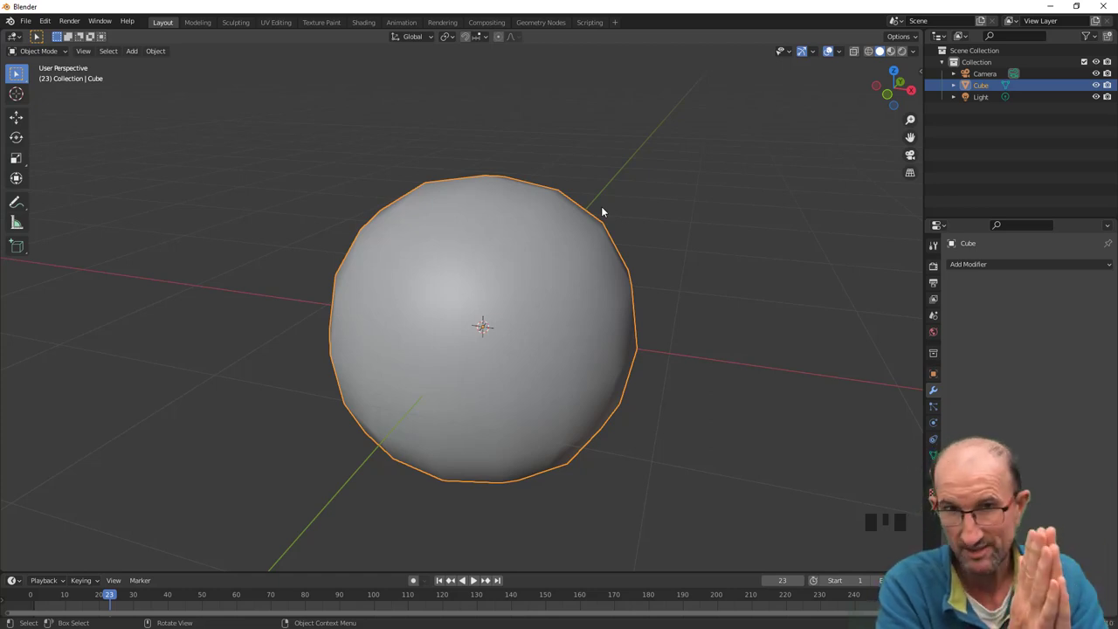
Show the ball's mesh data properties with its vertex groups and shape keys.
{"action": "left_click", "coordinate": [829, 285]}
{"action": "left_click_drag", "start_coordinate": [501, 312], "coordinate": [833, 459]}
{"action": "left_click_drag", "start_coordinate": [833, 458], "coordinate": [873, 469]}
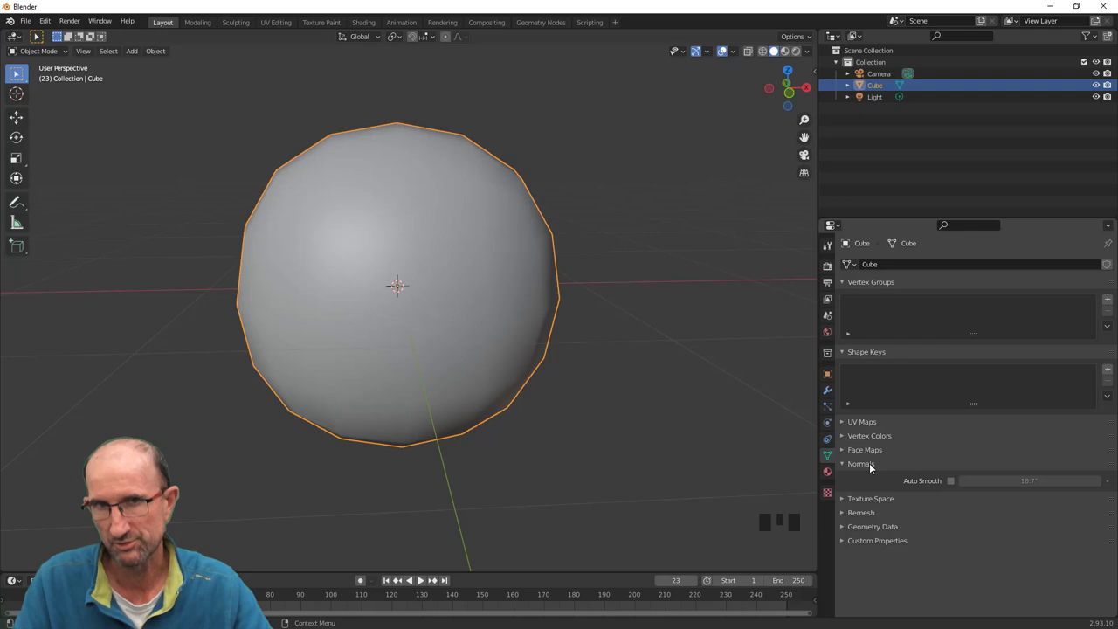
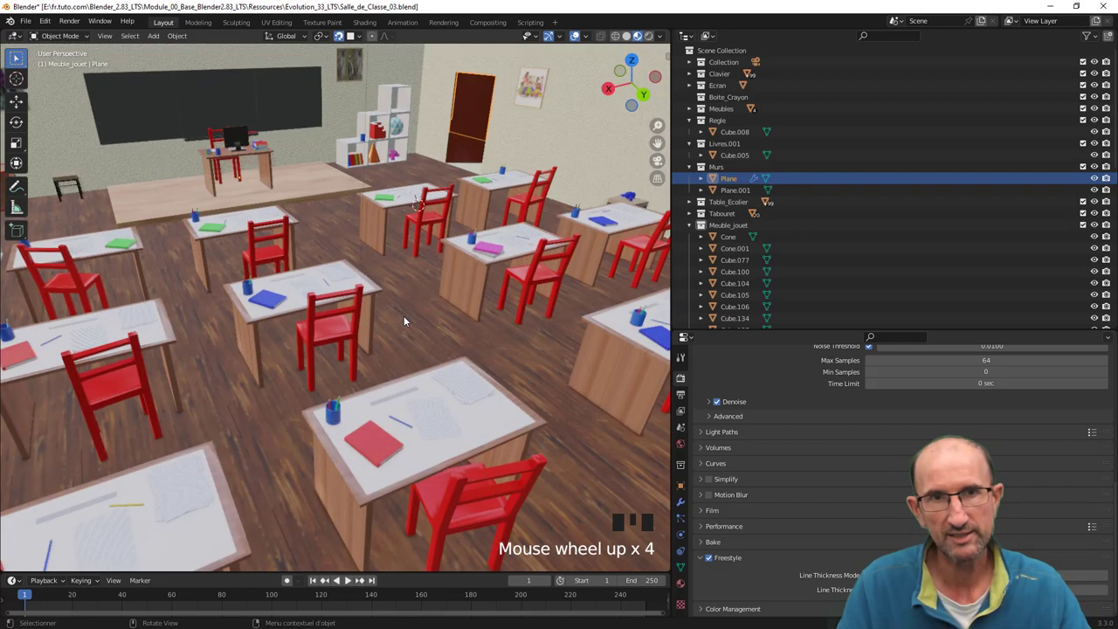
Orbit and zoom around the classroom scene's desks, chairs and blackboard.
{"action": "left_click_drag", "start_coordinate": [412, 173], "coordinate": [390, 246]}
{"action": "scroll", "scroll_direction": "down", "scroll_amount": 3}
{"action": "left_click_drag", "start_coordinate": [369, 279], "coordinate": [446, 256]}
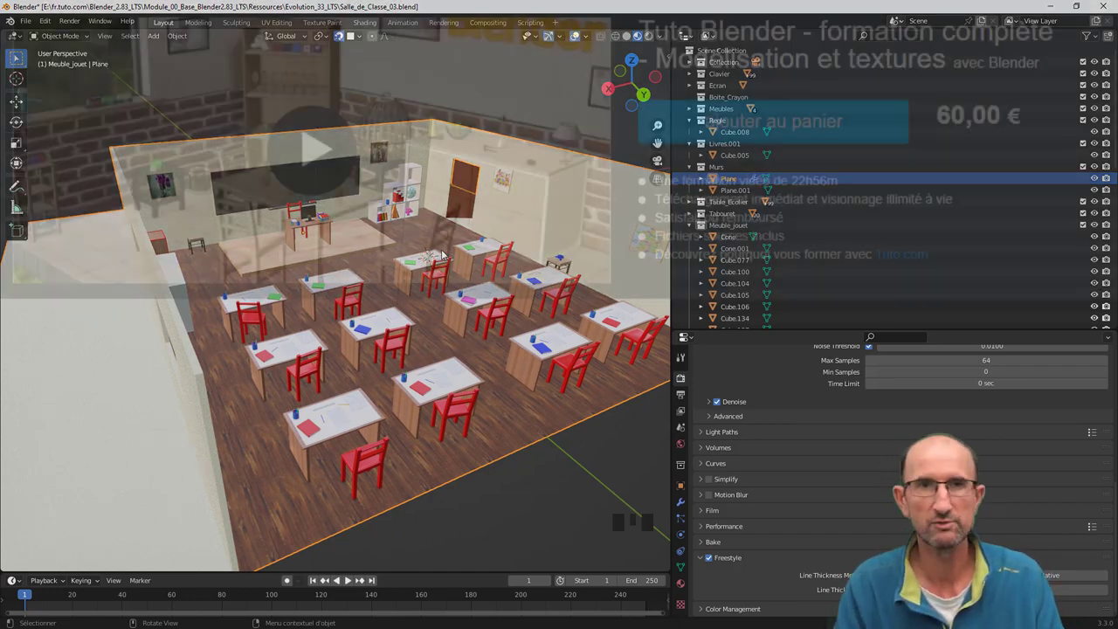
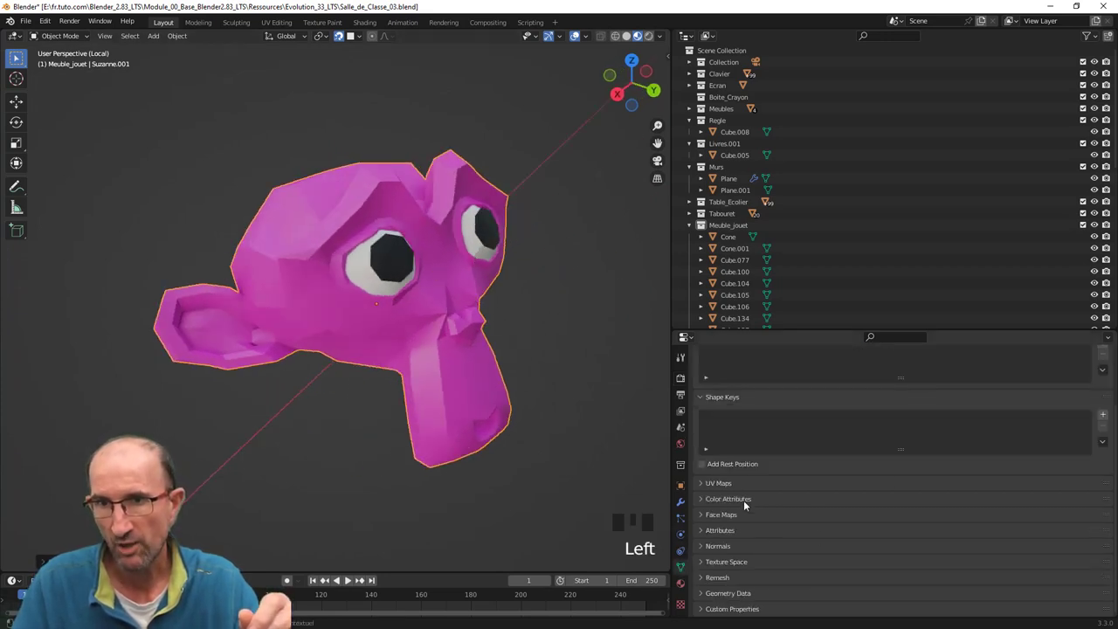
Widen the Properties area and scroll through the Add Modifier list for Suzanne.
{"action": "left_click_drag", "start_coordinate": [741, 548], "coordinate": [872, 520]}
{"action": "scroll", "scroll_direction": "down", "scroll_amount": 3}
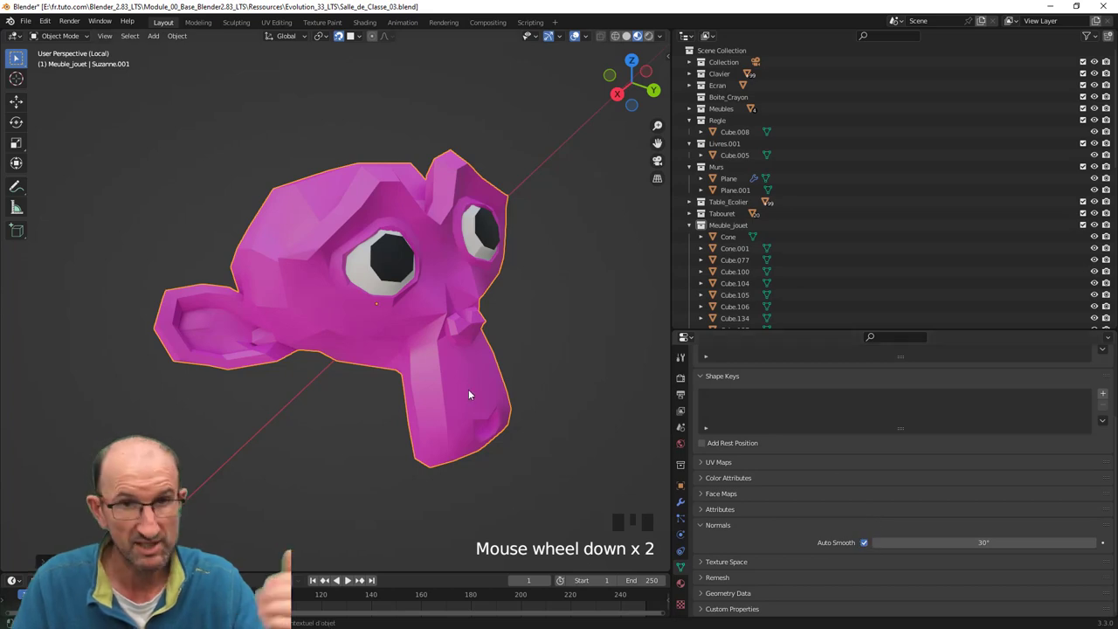
{"action": "left_click_drag", "start_coordinate": [507, 348], "coordinate": [660, 287]}
{"action": "left_click_drag", "start_coordinate": [660, 286], "coordinate": [659, 383]}
{"action": "scroll", "scroll_direction": "down", "scroll_amount": 3}
{"action": "scroll", "scroll_direction": "down", "scroll_amount": 3}
Show the Weighted Normal modifier and list its weighting modes, currently Face Area.
{"action": "left_click", "coordinate": [551, 510]}
{"action": "left_click_drag", "start_coordinate": [638, 385], "coordinate": [593, 230]}
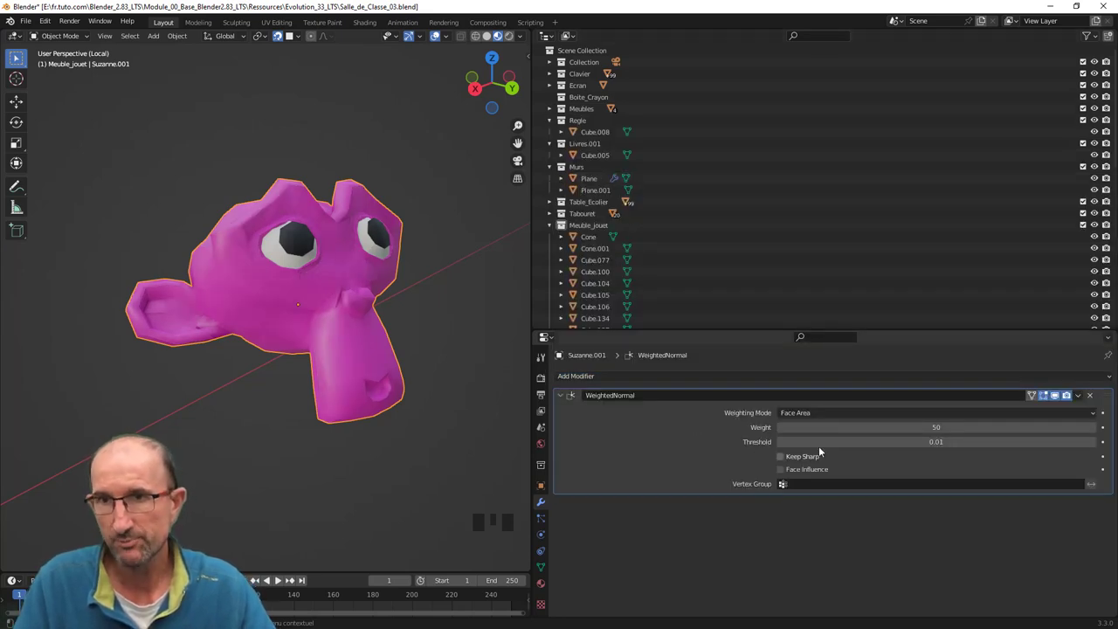
{"action": "left_click_drag", "start_coordinate": [822, 416], "coordinate": [818, 454]}
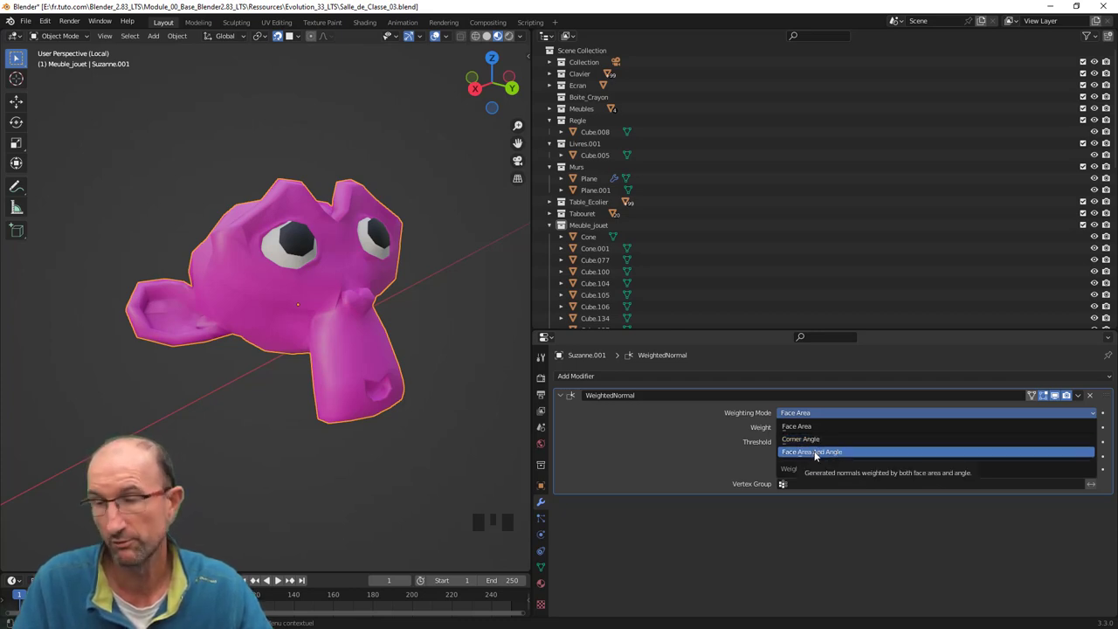
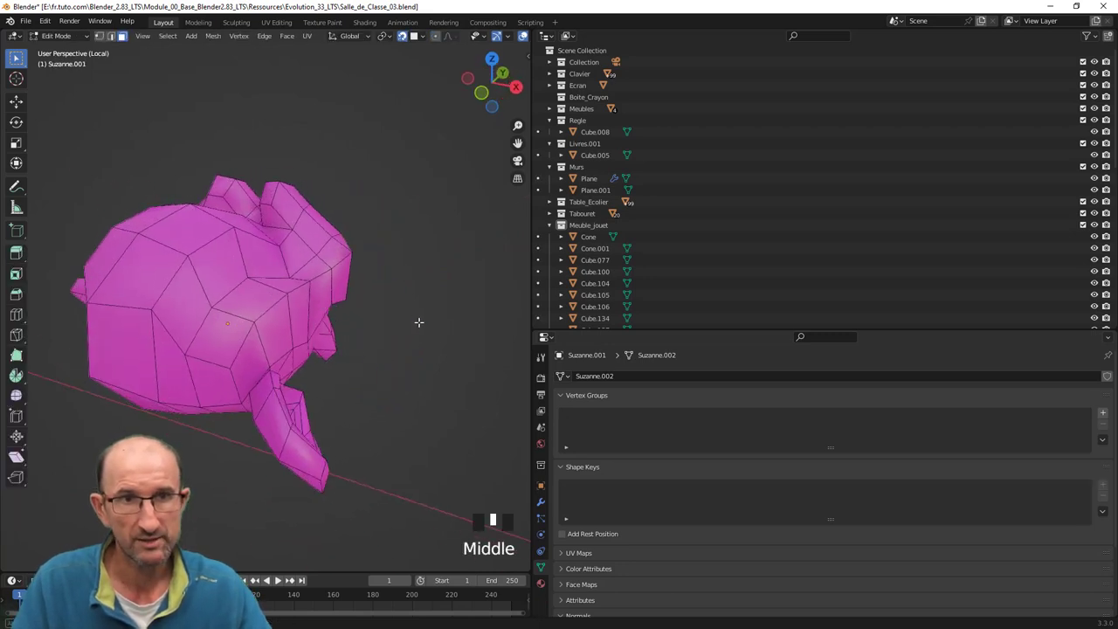
Circle-select a patch of faces on Suzanne's head, then return to Object Mode.
{"action": "scroll", "scroll_direction": "up", "scroll_amount": 3}
{"action": "scroll", "scroll_direction": "down", "scroll_amount": 3}
{"action": "key", "text": "c"}
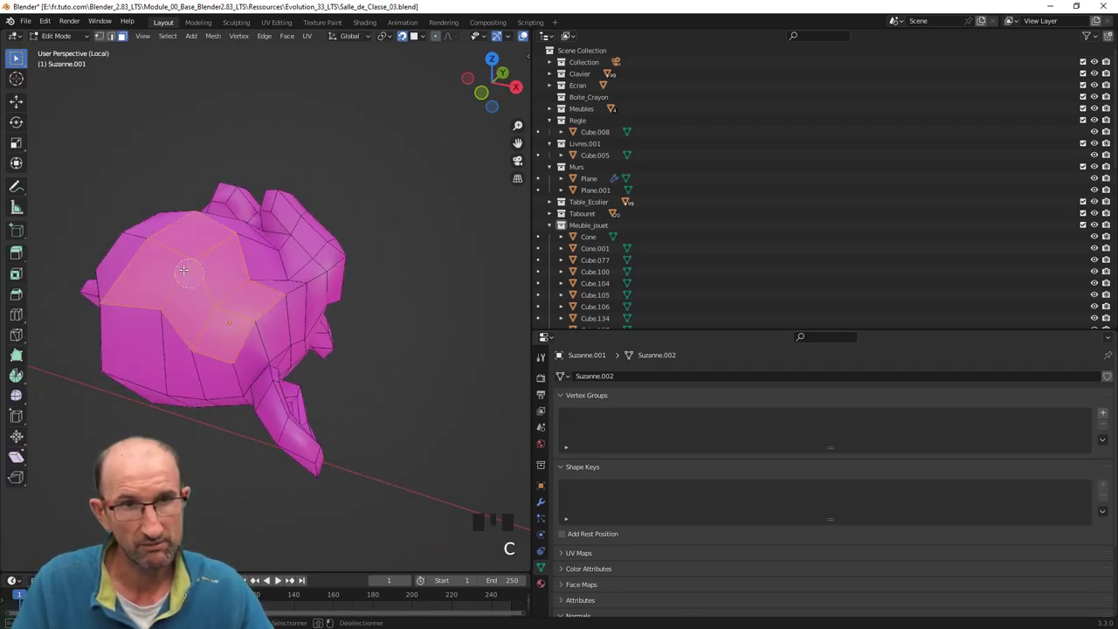
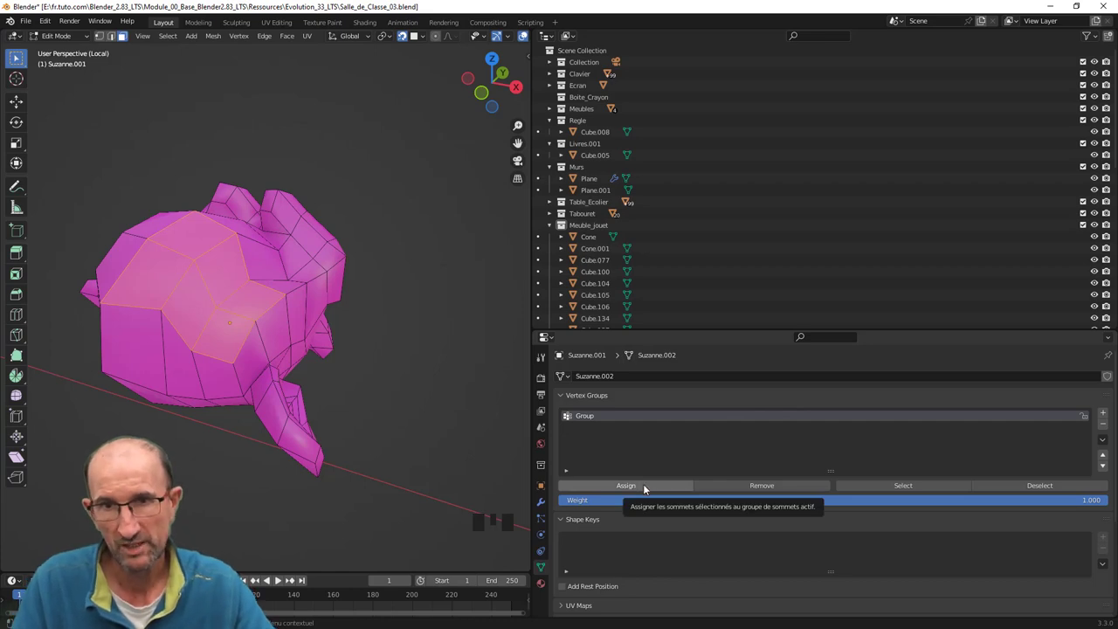
{"action": "left_click_drag", "start_coordinate": [647, 490], "coordinate": [368, 392]}
{"action": "left_click_drag", "start_coordinate": [369, 392], "coordinate": [285, 392]}
{"action": "scroll", "scroll_direction": "down", "scroll_amount": 3}
{"action": "key", "text": "Tab"}
{"action": "left_click_drag", "start_coordinate": [343, 395], "coordinate": [546, 508]}
Show Suzanne's modifier settings, orbit to face her head-on and leave isolated view.
{"action": "left_click", "coordinate": [546, 507]}
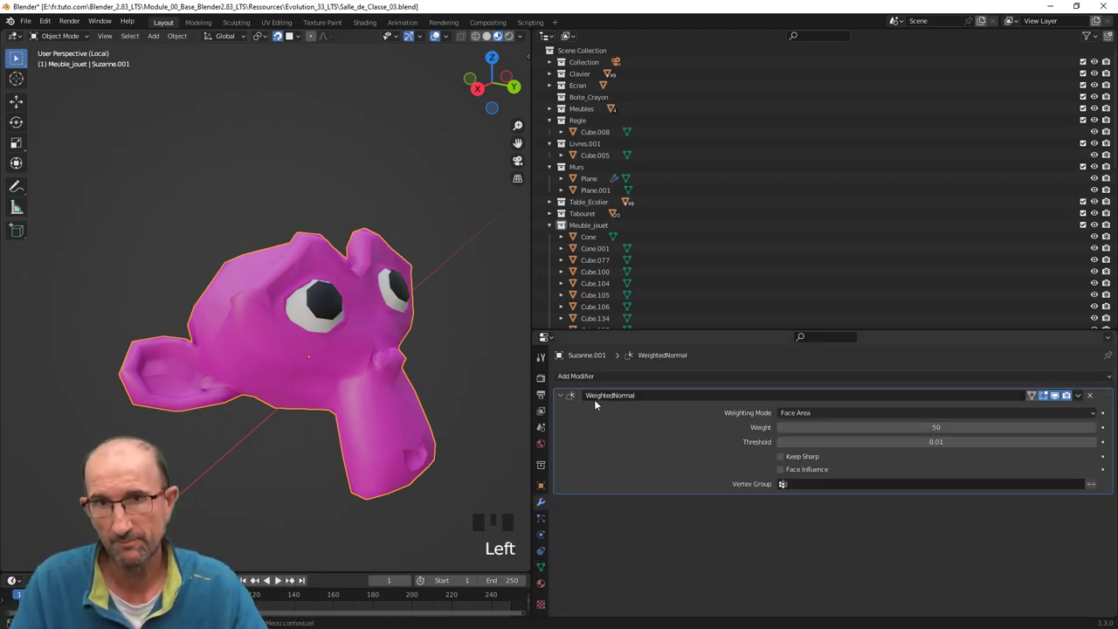
{"action": "left_click_drag", "start_coordinate": [786, 488], "coordinate": [250, 297]}
{"action": "left_click_drag", "start_coordinate": [250, 297], "coordinate": [963, 480]}
{"action": "left_click", "coordinate": [1091, 486]}
{"action": "left_click_drag", "start_coordinate": [412, 361], "coordinate": [396, 386]}
Exit Local View and orbit up to an overhead view of the desks, chairs and blackboard.
{"action": "key", "text": "KP_Divide"}
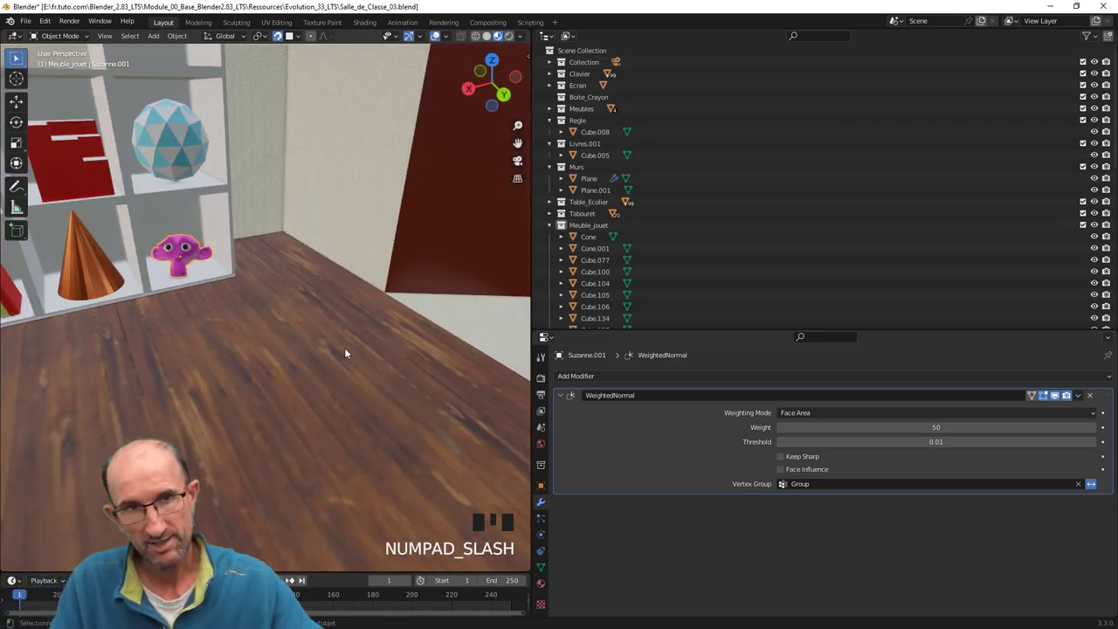
{"action": "scroll", "scroll_direction": "down", "scroll_amount": 3}
{"action": "left_click_drag", "start_coordinate": [237, 368], "coordinate": [349, 318]}
{"action": "scroll", "scroll_direction": "down", "scroll_amount": 3}
{"action": "left_click_drag", "start_coordinate": [346, 329], "coordinate": [385, 299]}
{"action": "scroll", "scroll_direction": "up", "scroll_amount": 3}
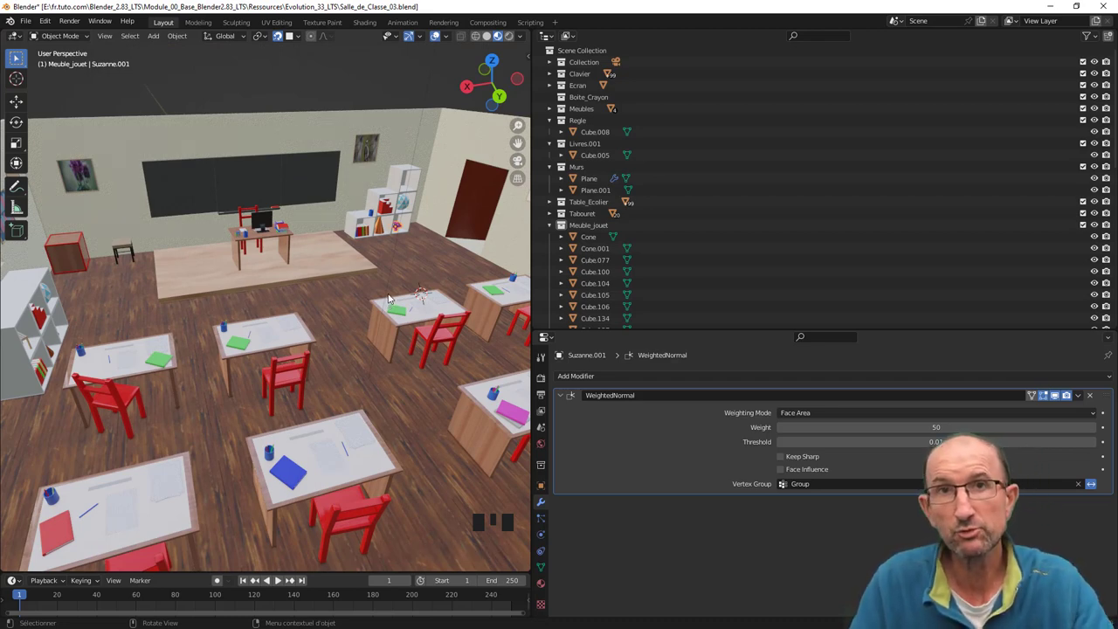